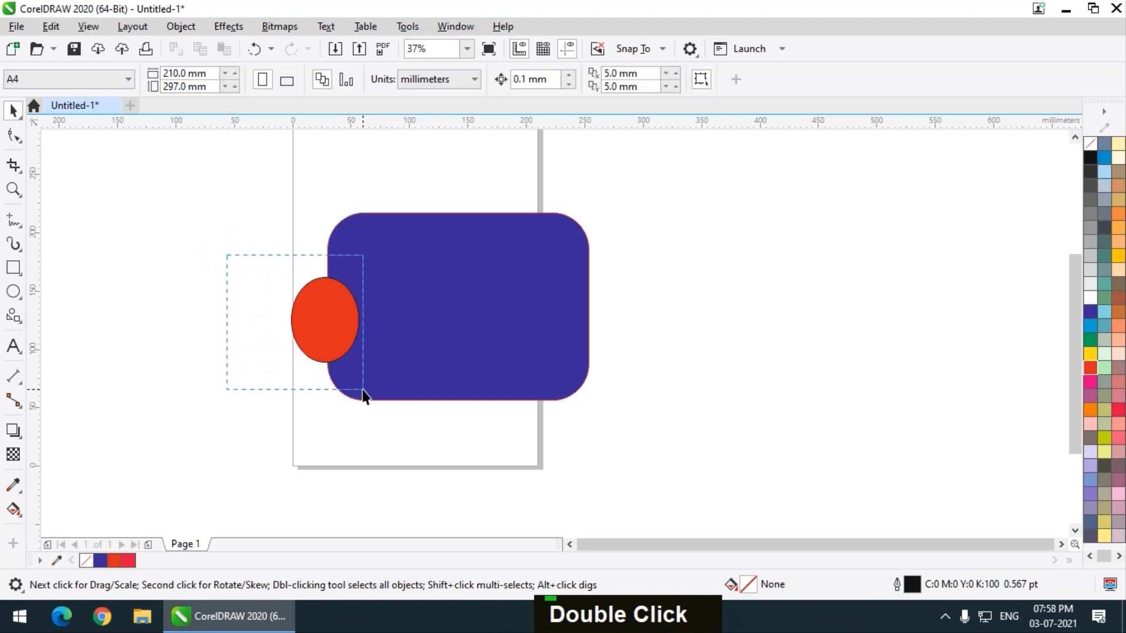
Place duplicated red ellipses onto the blue rounded rectangle, giving three in total.
{"action": "scroll", "scroll_direction": "up", "scroll_amount": 3}
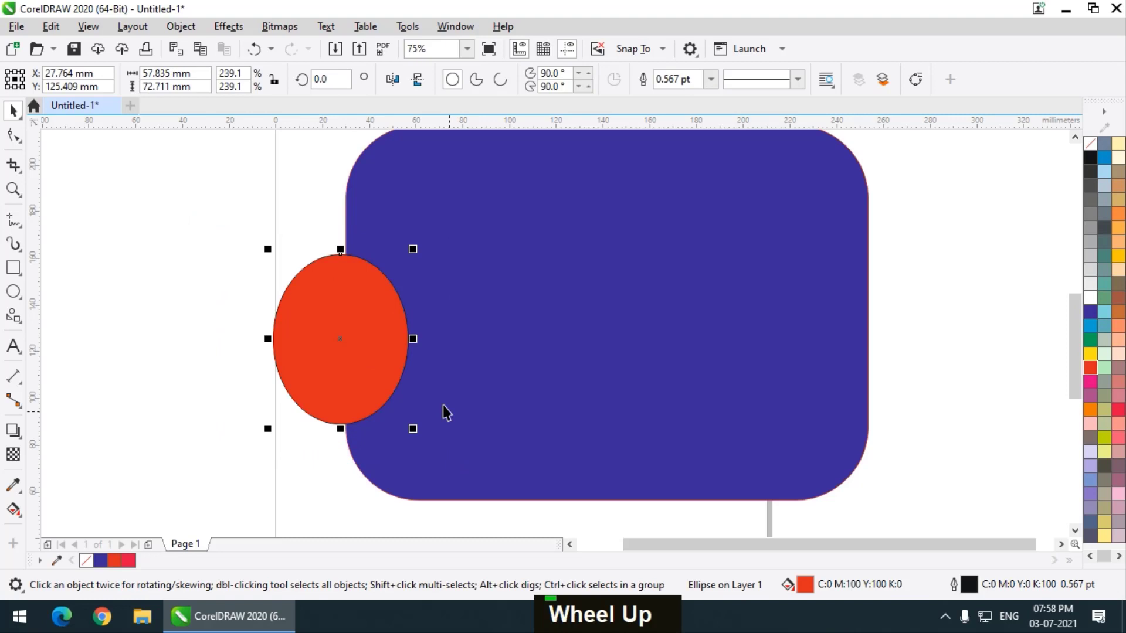
{"action": "scroll", "scroll_direction": "down", "scroll_amount": 3}
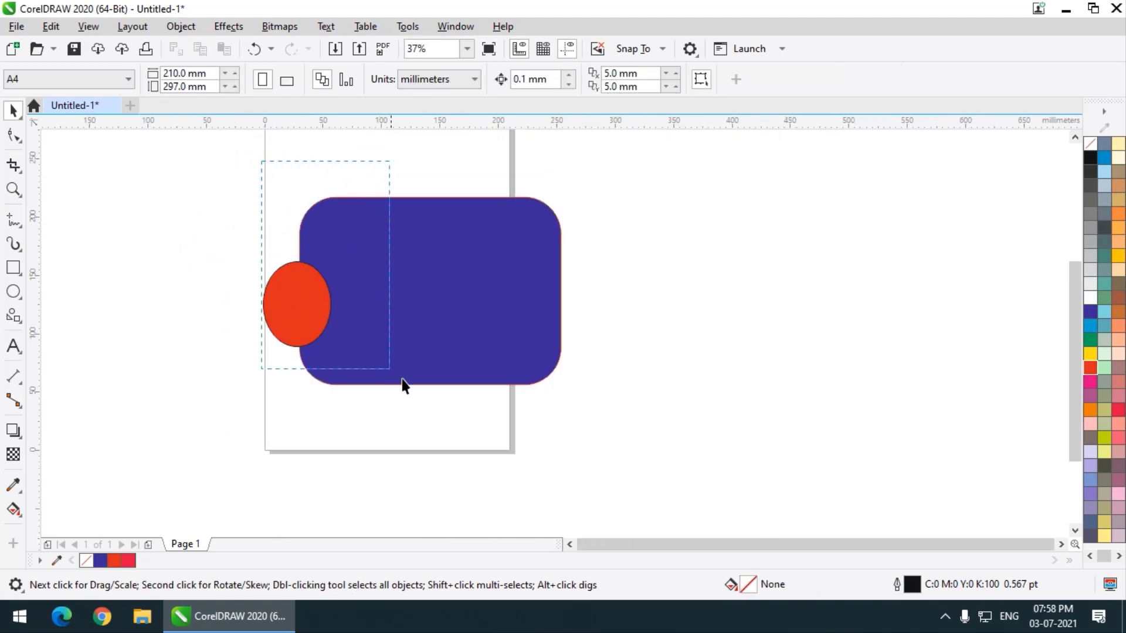
{"action": "double_click", "coordinate": [270, 170]}
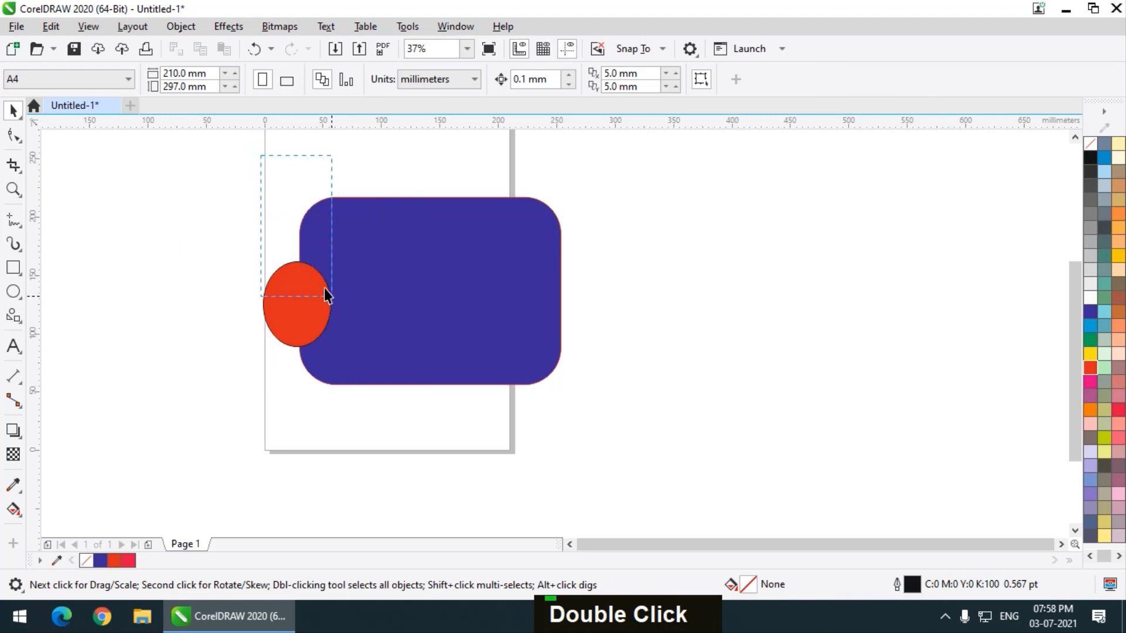
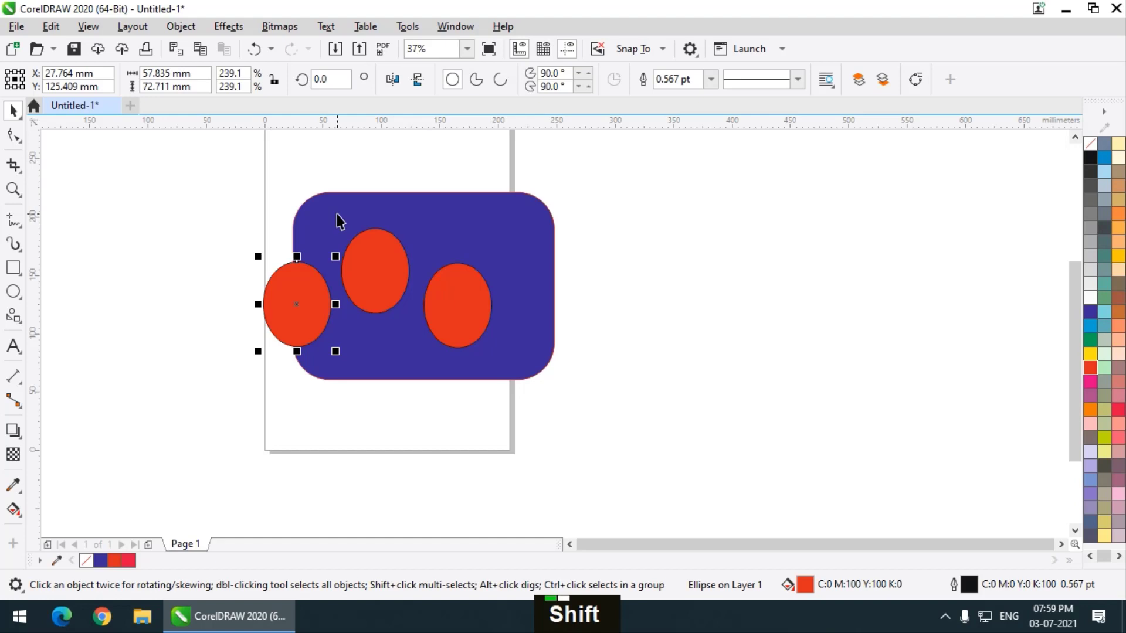
Select the blue rounded rectangle and delete it, leaving only the red ovals.
{"action": "left_click", "coordinate": [343, 222]}
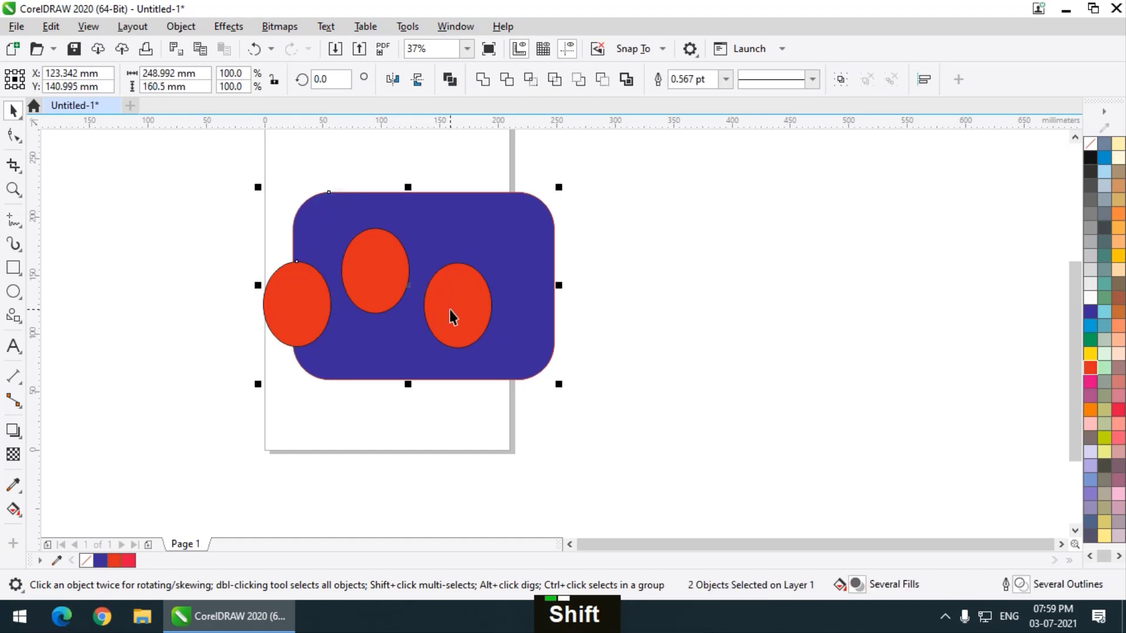
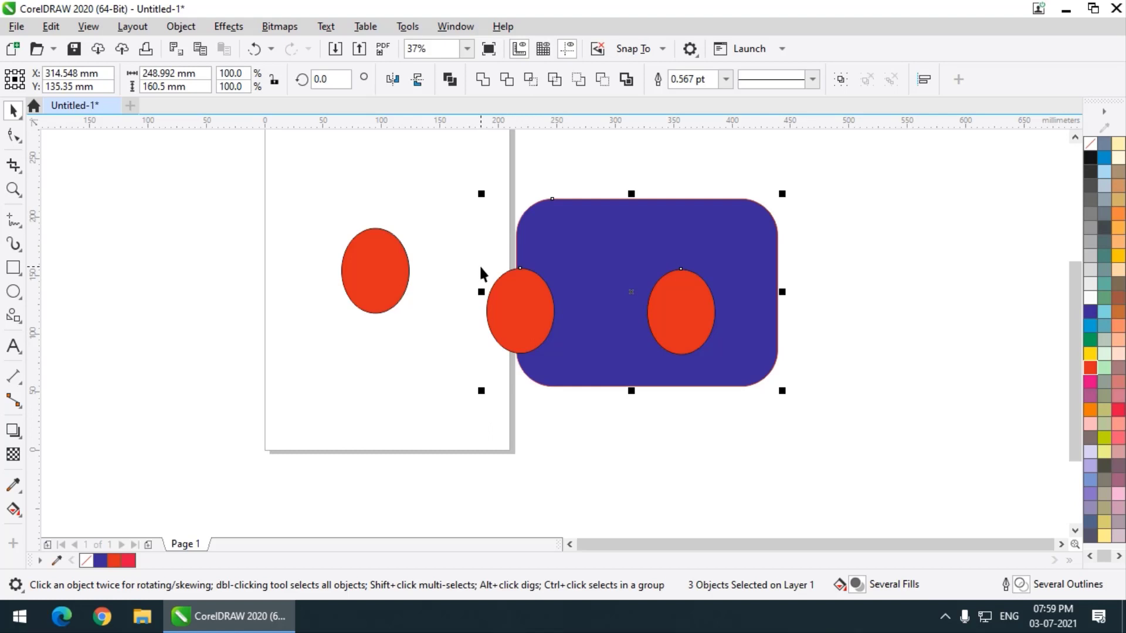
{"action": "scroll", "scroll_direction": "down", "scroll_amount": 3}
{"action": "key", "text": "shift+F4"}
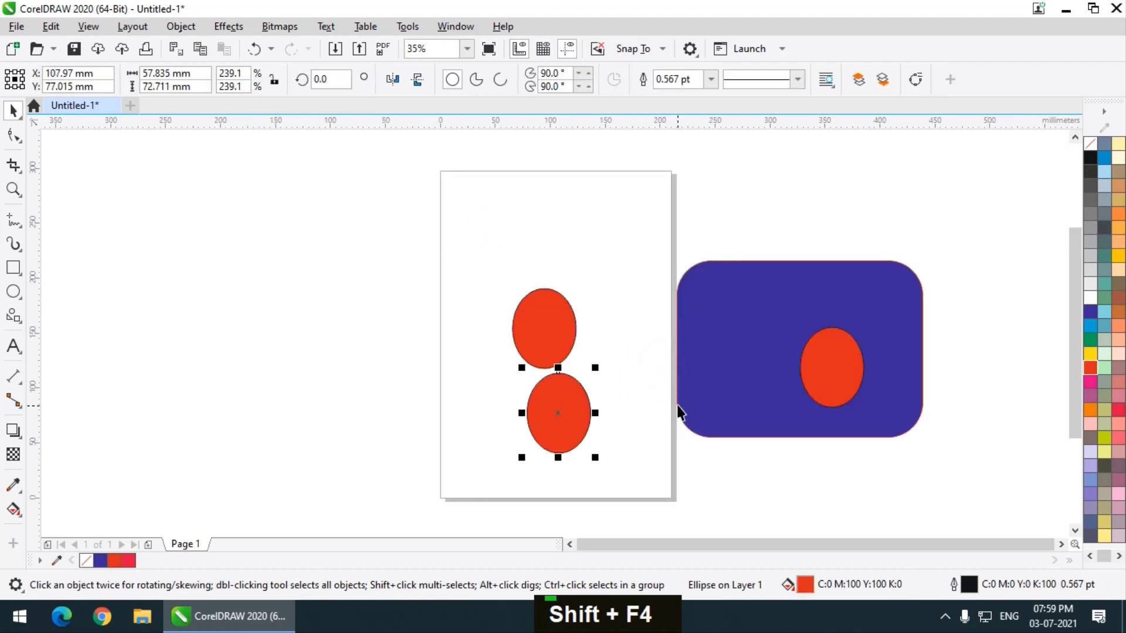
{"action": "key", "text": "Delete"}
{"action": "key", "text": "Delete"}
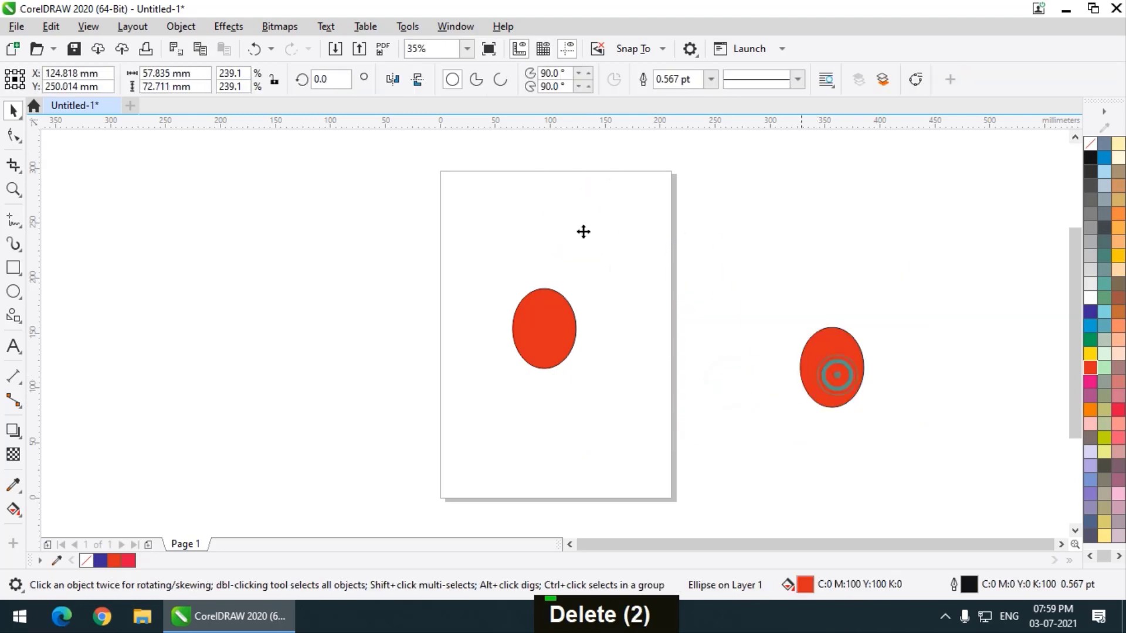
{"action": "key", "text": "Delete"}
{"action": "key", "text": "Delete"}
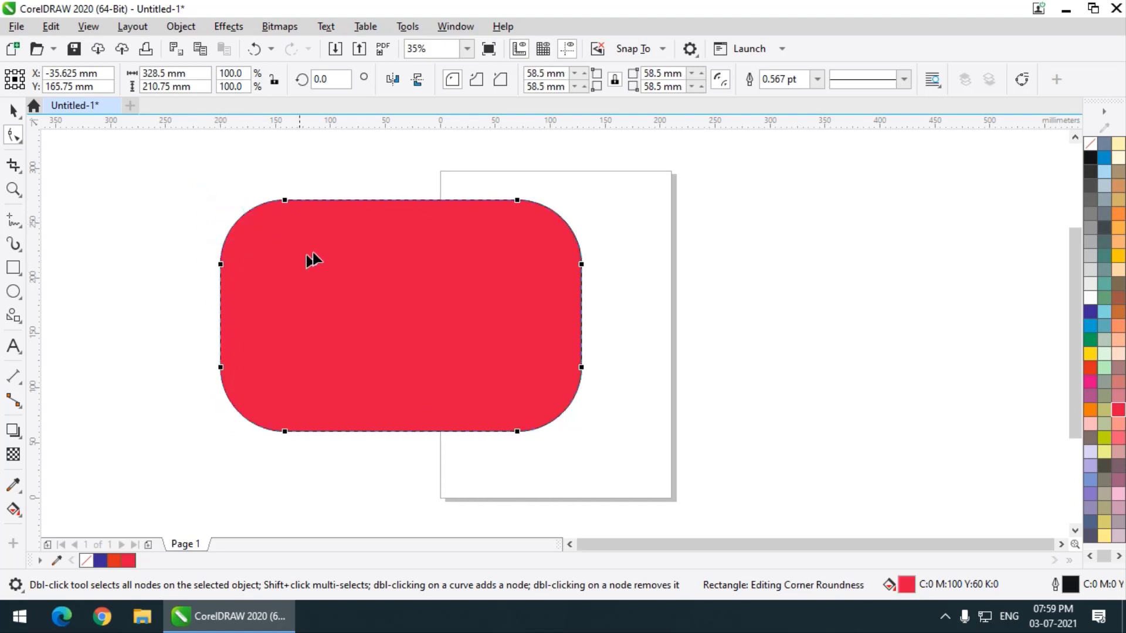
{"action": "key", "text": "ctrl+z"}
{"action": "key", "text": "ctrl+z"}
{"action": "key", "text": "ctrl+z"}
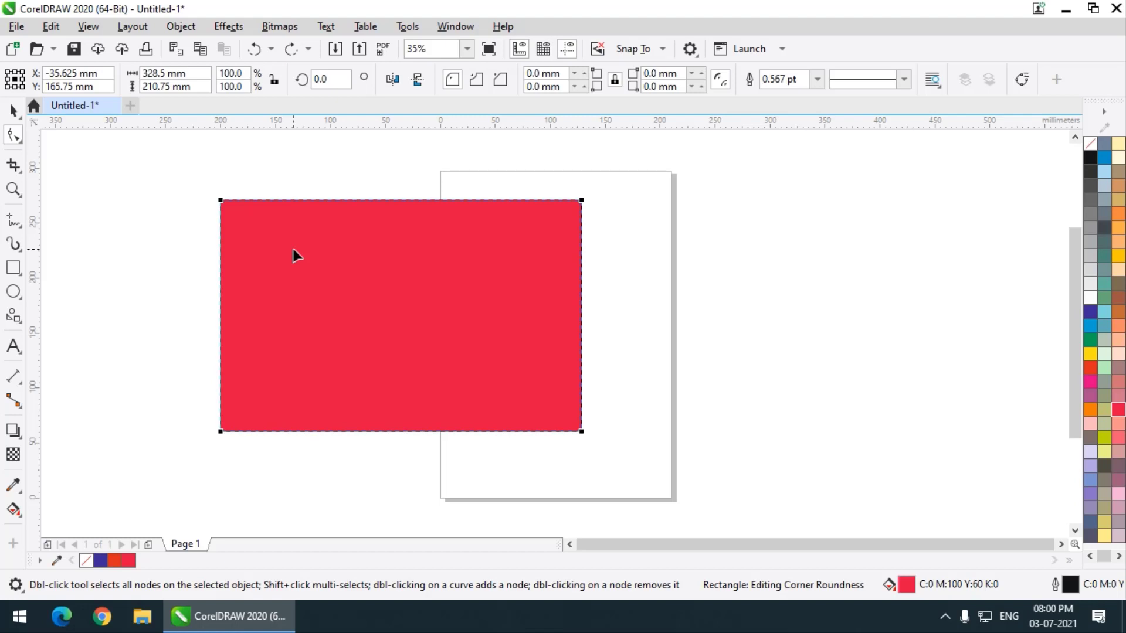
Convert the red rectangle to curves so its nodes can be reshaped freely.
{"action": "right_click", "coordinate": [298, 257]}
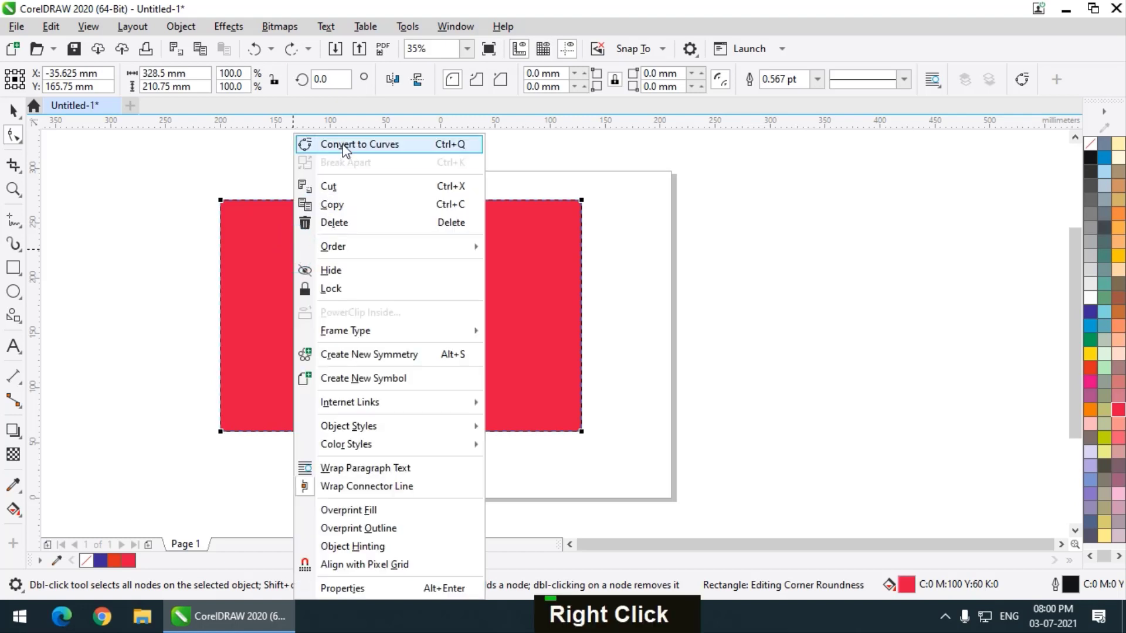
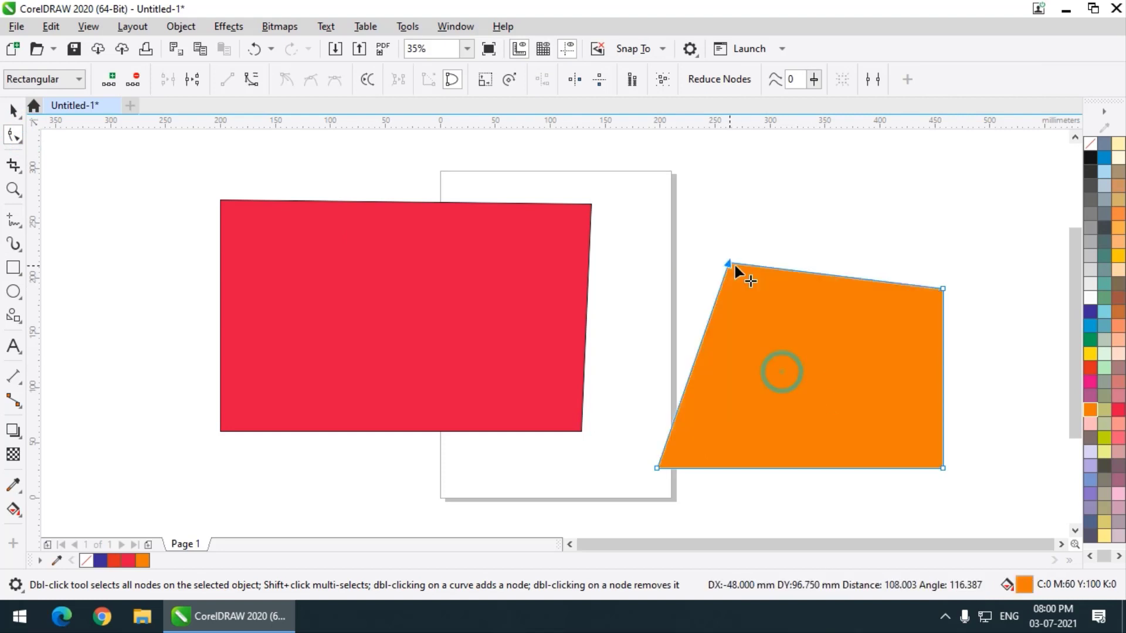
{"action": "scroll", "scroll_direction": "down", "scroll_amount": 3}
{"action": "scroll", "scroll_direction": "up", "scroll_amount": 3}
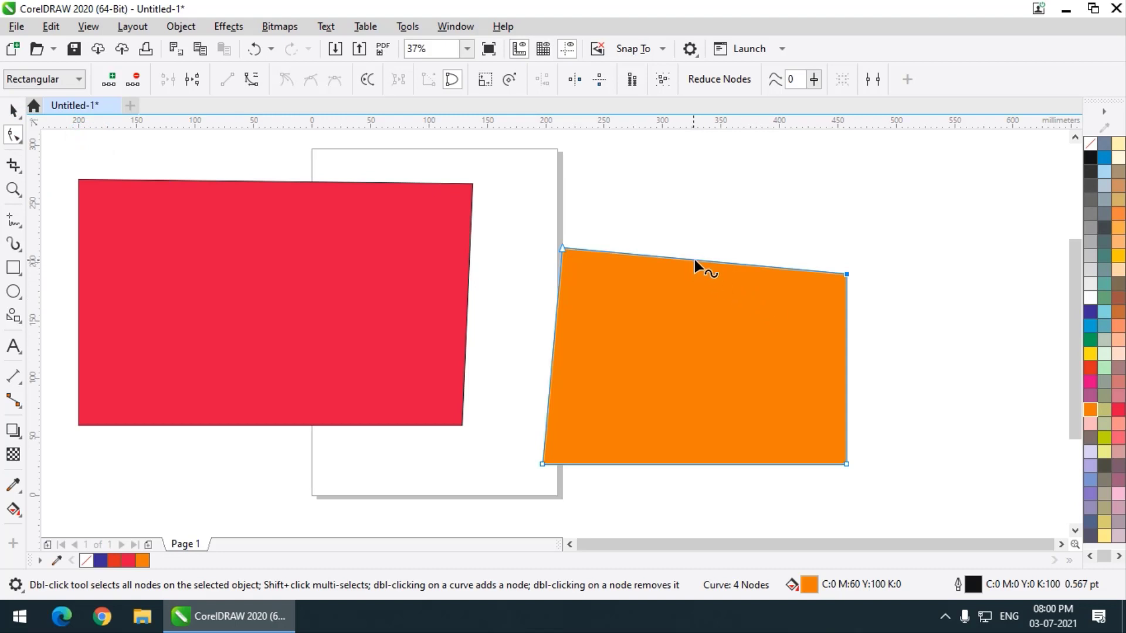
Remove the orange shape's top point and add top-edge nodes for a V-shaped notch.
{"action": "double_click", "coordinate": [701, 267]}
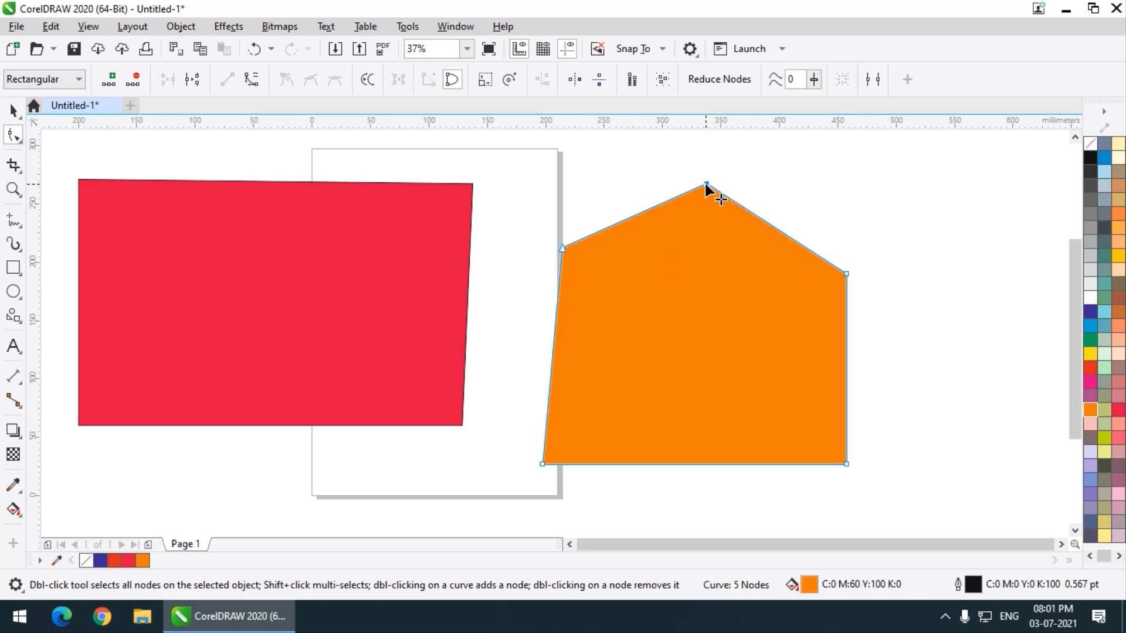
{"action": "double_click", "coordinate": [713, 191]}
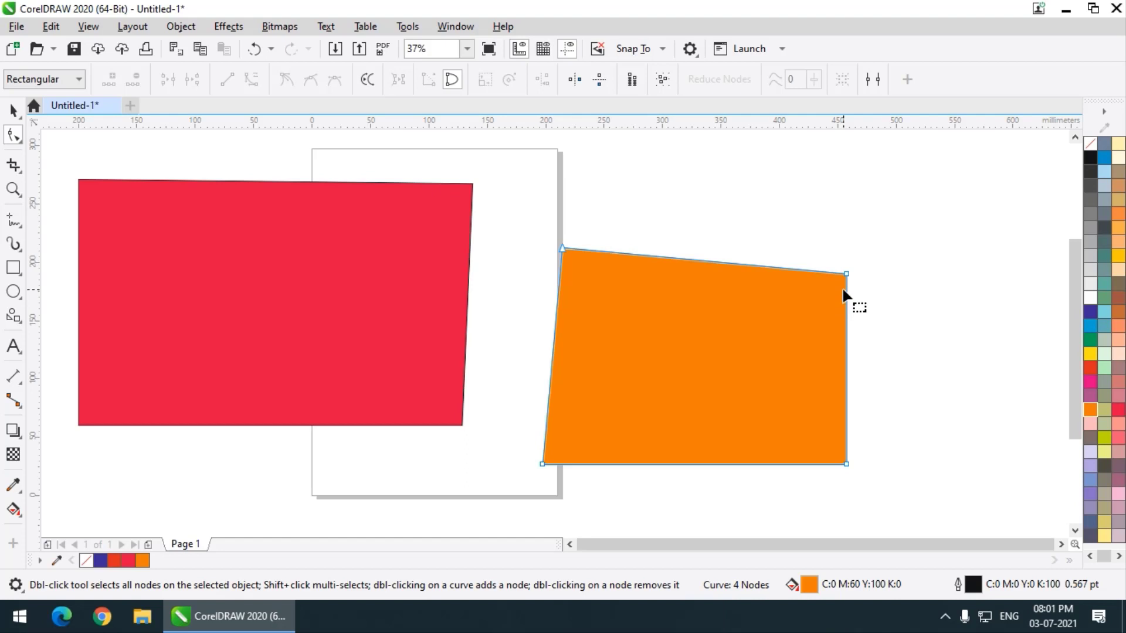
{"action": "double_click", "coordinate": [708, 267]}
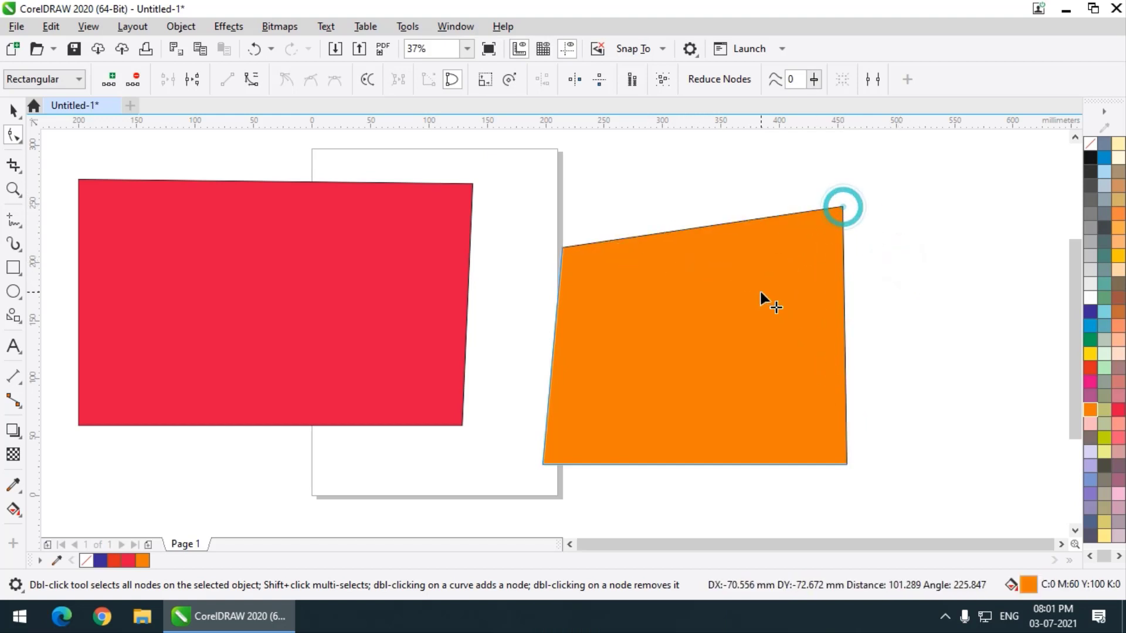
{"action": "double_click", "coordinate": [676, 239]}
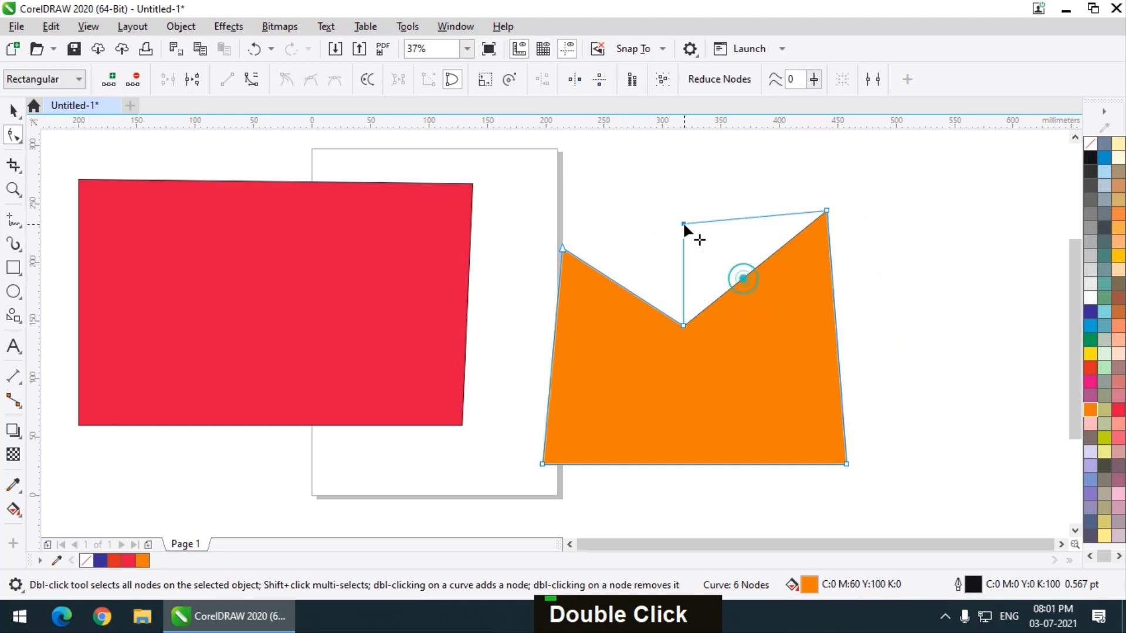
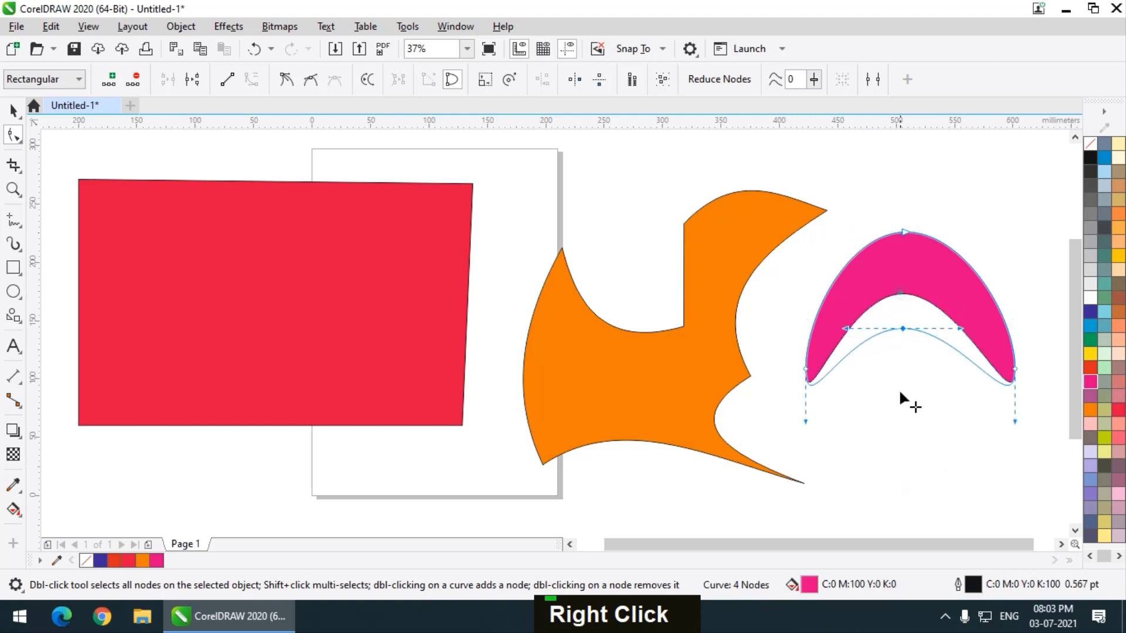
Undo three node edits so the pink arch returns to a rounded egg.
{"action": "key", "text": "ctrl+z"}
{"action": "key", "text": "ctrl+z"}
{"action": "key", "text": "ctrl+z"}
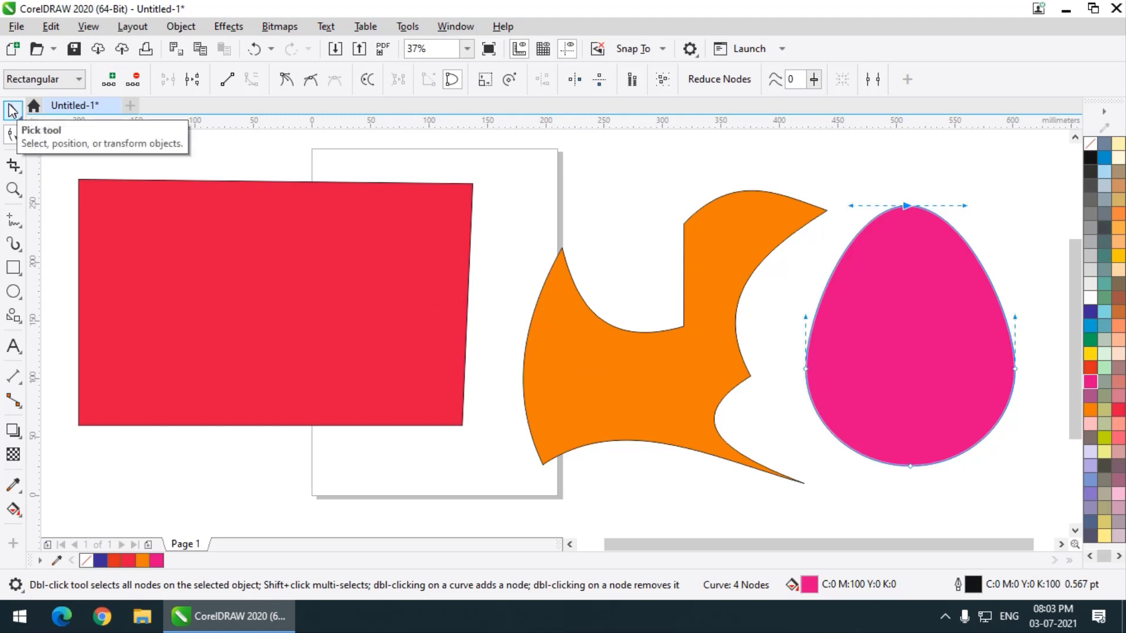
{"action": "scroll", "scroll_direction": "down", "scroll_amount": 3}
Add side-edge nodes on the red quadrilateral to form a bow-tie with V notches.
{"action": "scroll", "scroll_direction": "up", "scroll_amount": 3}
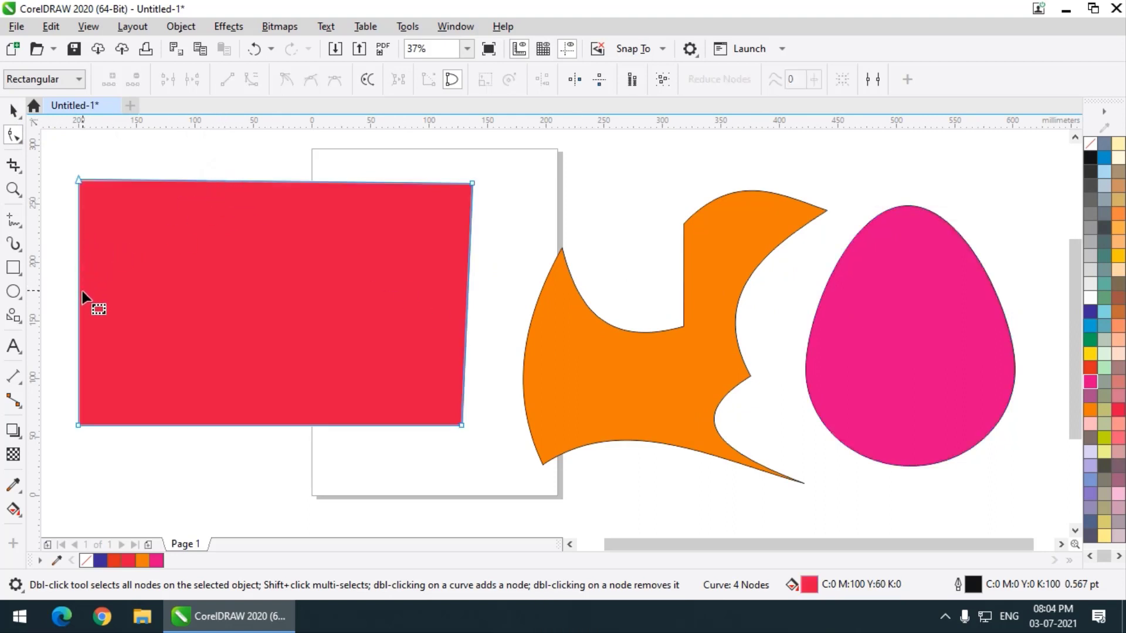
{"action": "double_click", "coordinate": [85, 303]}
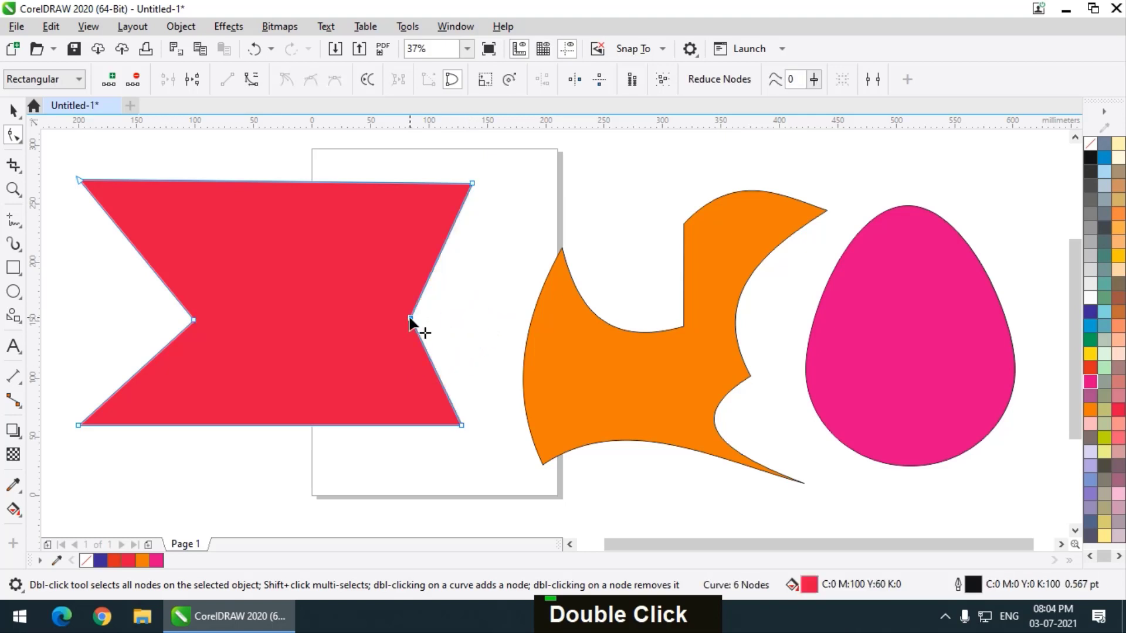
{"action": "scroll", "scroll_direction": "down", "scroll_amount": 3}
{"action": "scroll", "scroll_direction": "up", "scroll_amount": 3}
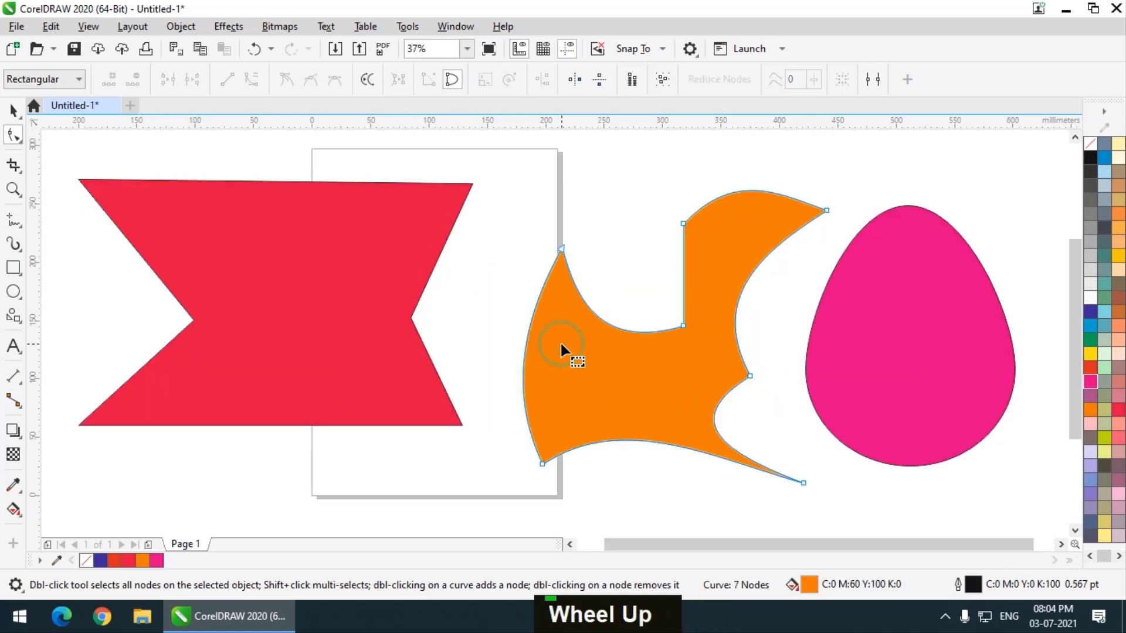
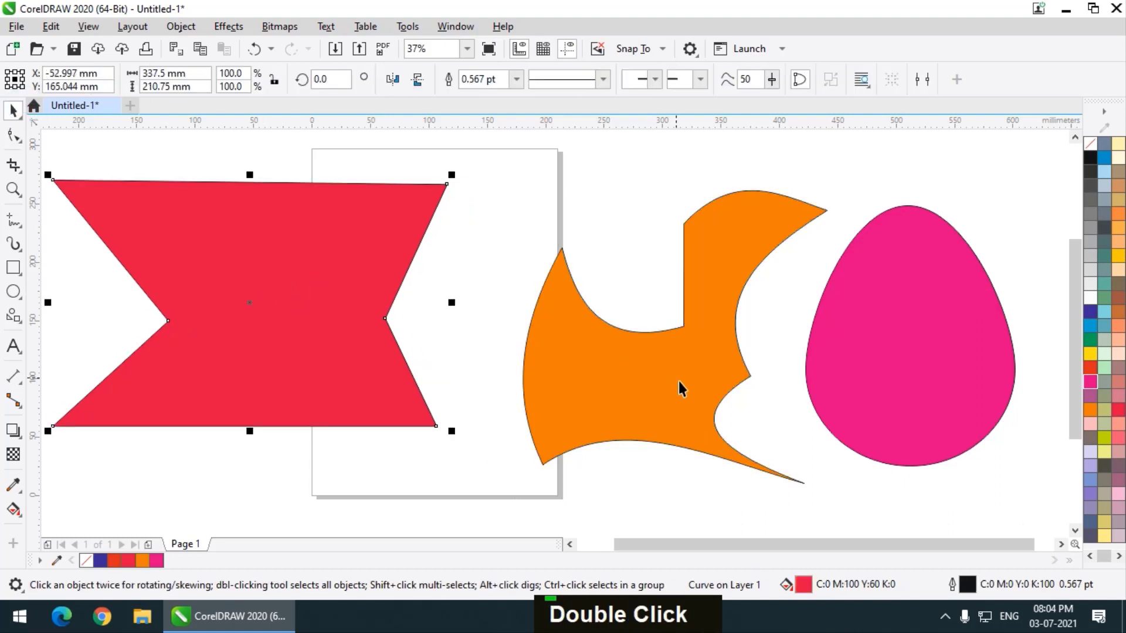
Delete the red bow-tie shape, leaving the orange form and pink egg.
{"action": "key", "text": "Delete"}
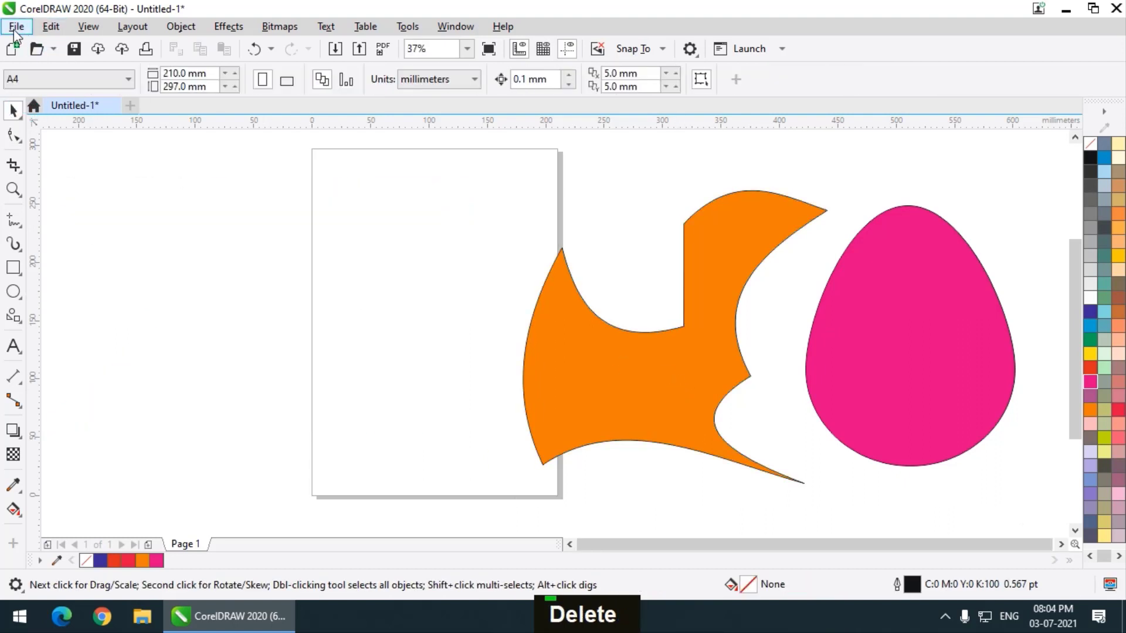
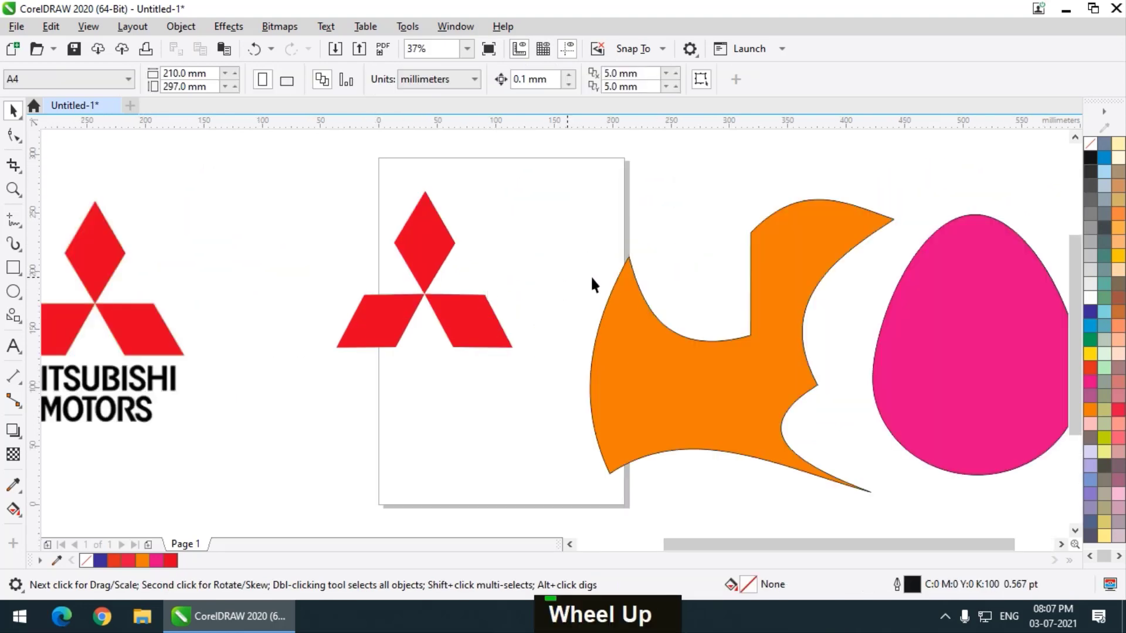
Scroll the view to compare the three-diamond emblem with the reference logo.
{"action": "scroll", "scroll_direction": "down", "scroll_amount": 3}
{"action": "scroll", "scroll_direction": "up", "scroll_amount": 3}
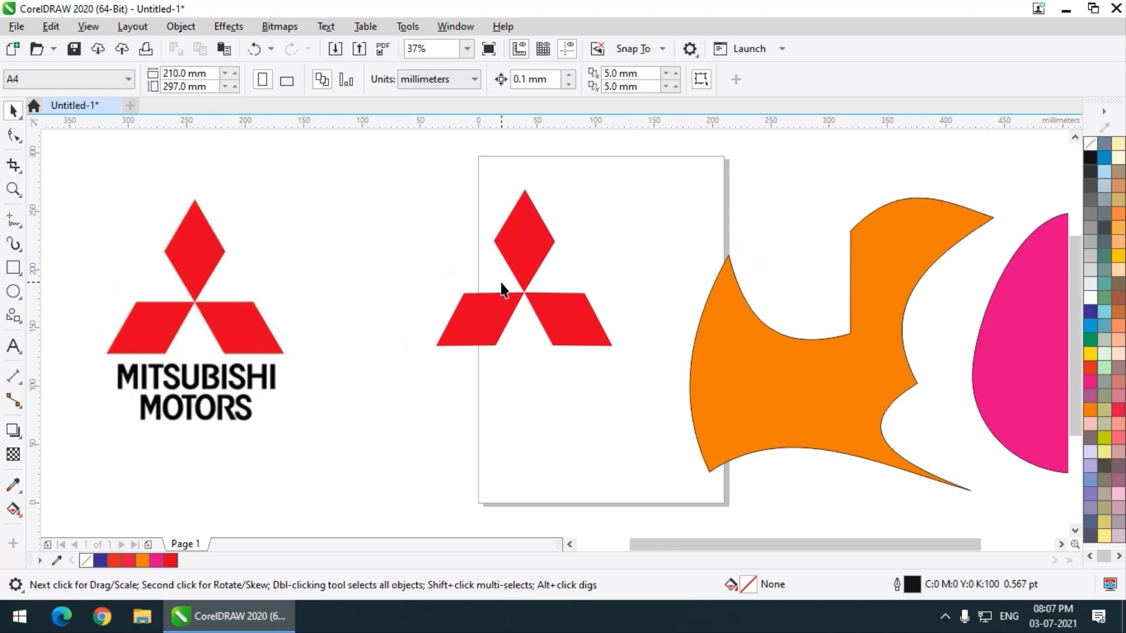